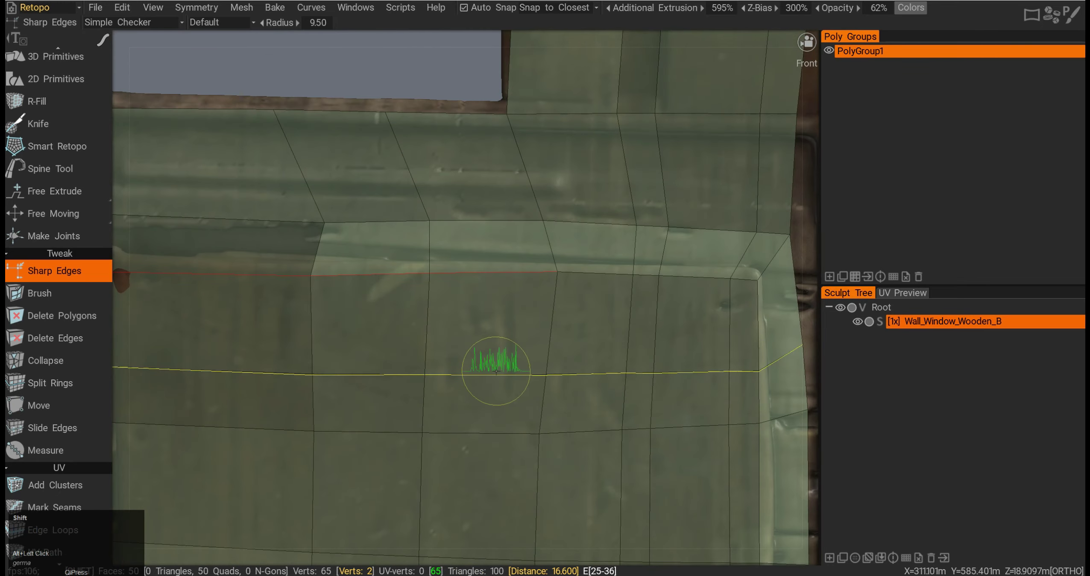
Frame the whole retopo patch and mark an edge loop as sharp with Sharp Edges
right_click(455, 368)
left_click_drag(464, 362, 423, 325)
right_click(423, 325)
left_click_drag(366, 365, 387, 343)
right_click(387, 343)
left_click(392, 348)
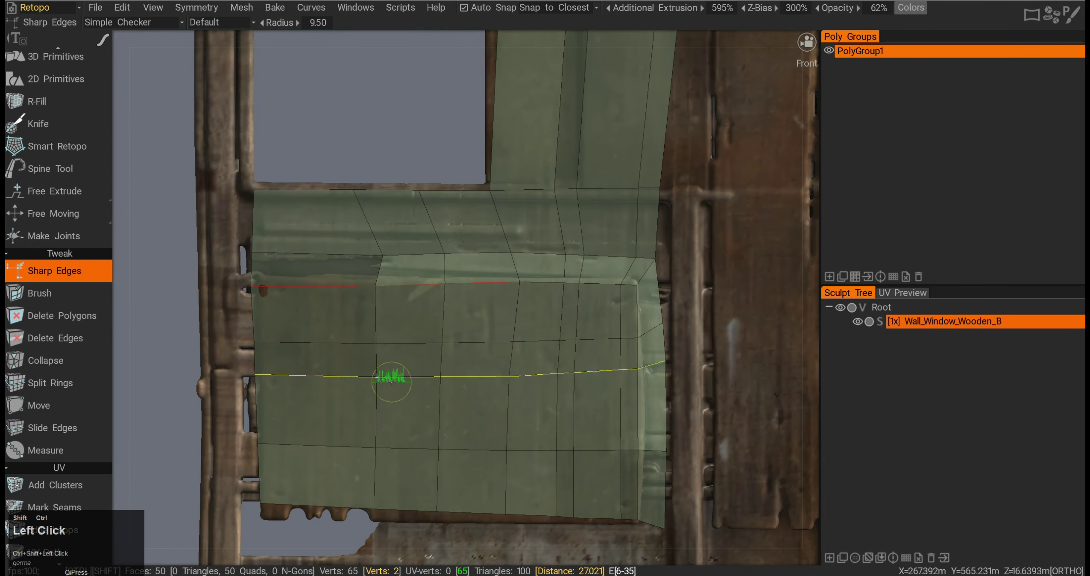
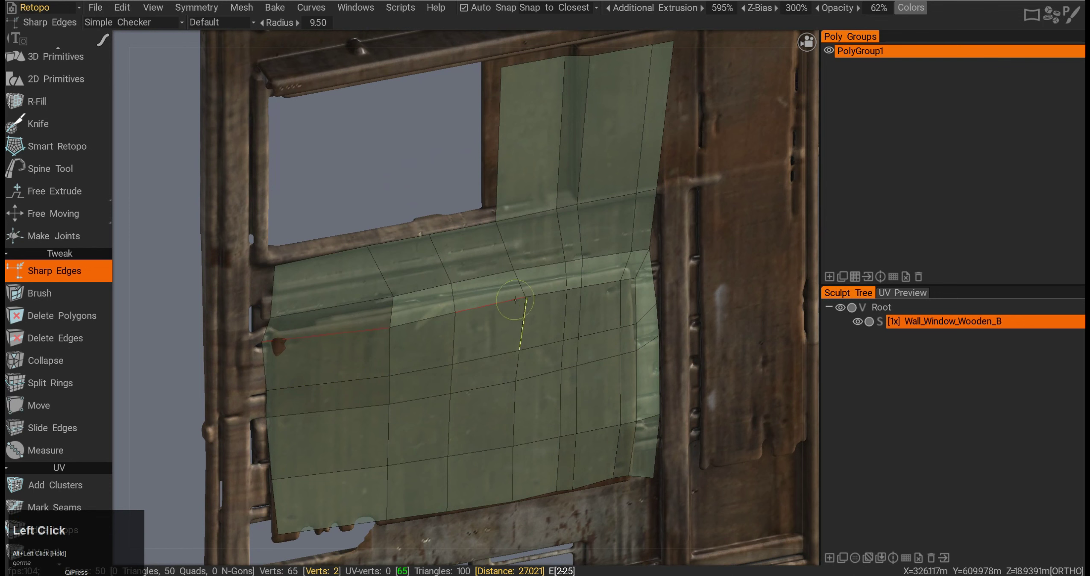
Return to a front view of the wall and switch to the Tweak Brush tool
left_click_drag(489, 400, 447, 362)
middle_click(448, 362)
left_click(473, 364)
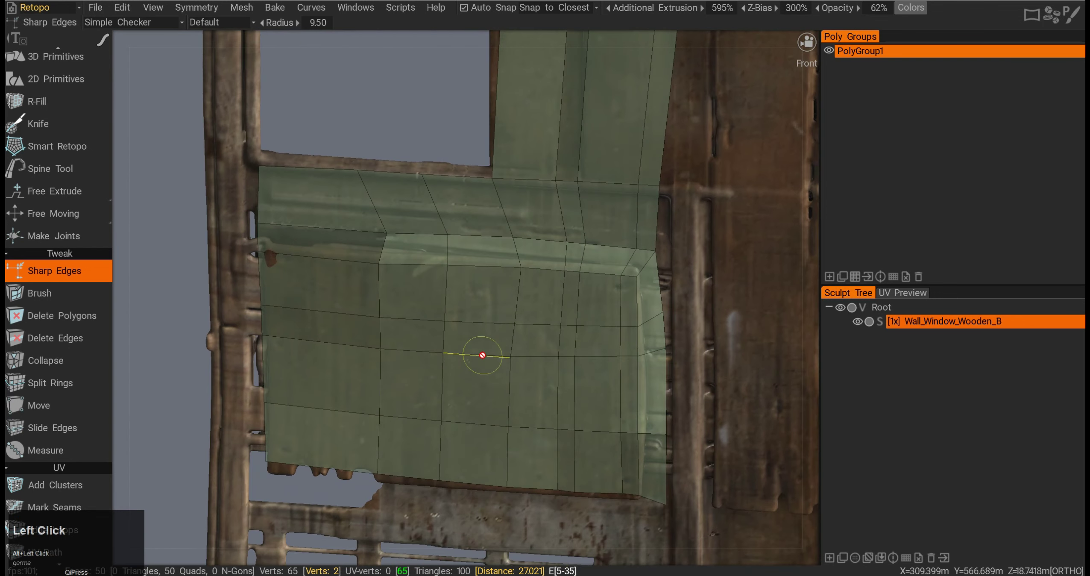
key("alt+F12")
Stroke the Brush over the patch centre to drag its vertices, then undo the stroke
left_click(431, 344)
key("ctrl+z")
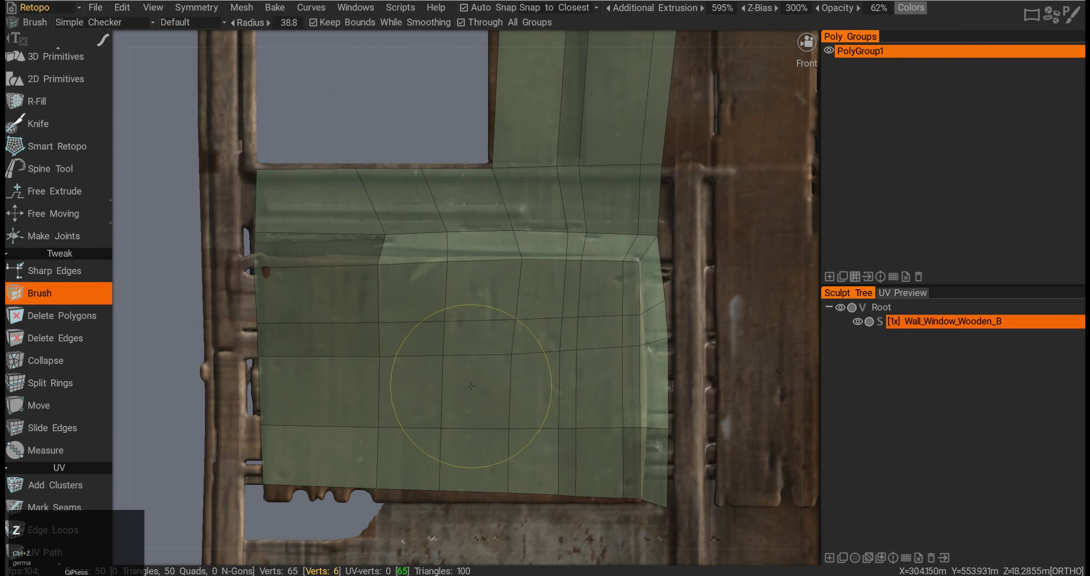
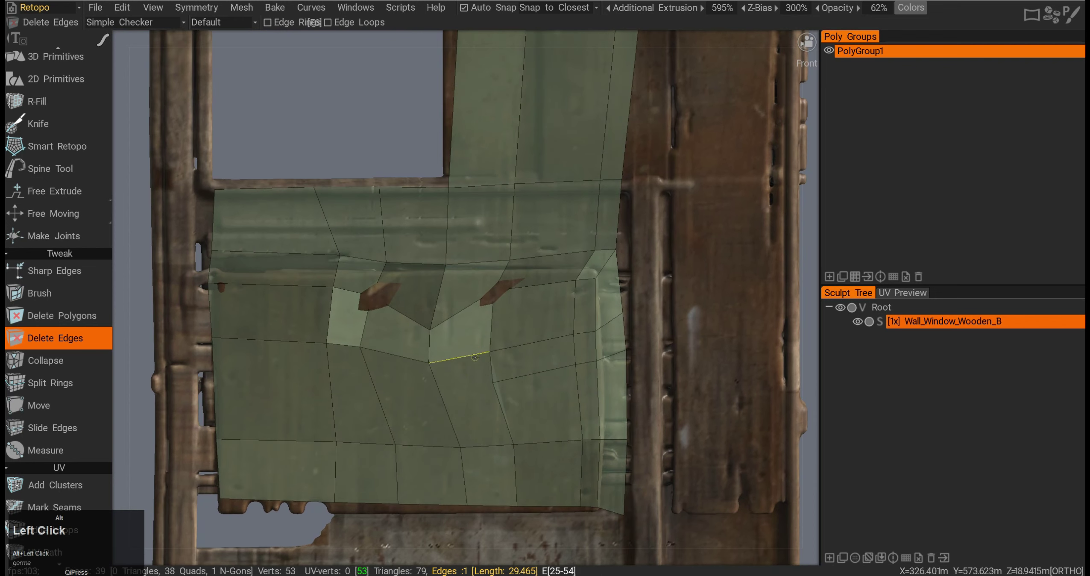
Delete an edge loop from the patch with Delete Edges, then undo the deletion
middle_click(447, 360)
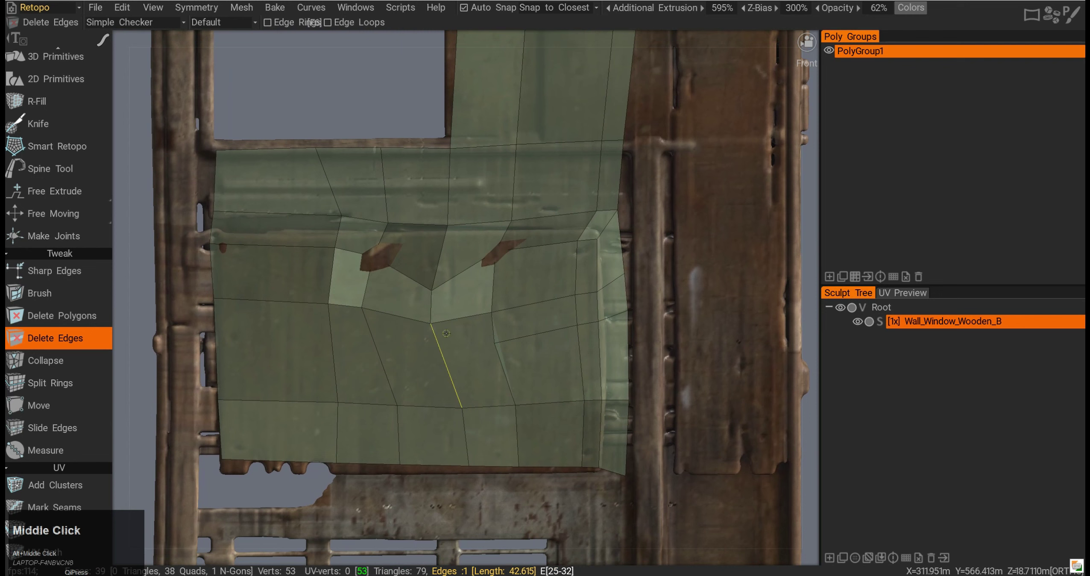
left_click(268, 24)
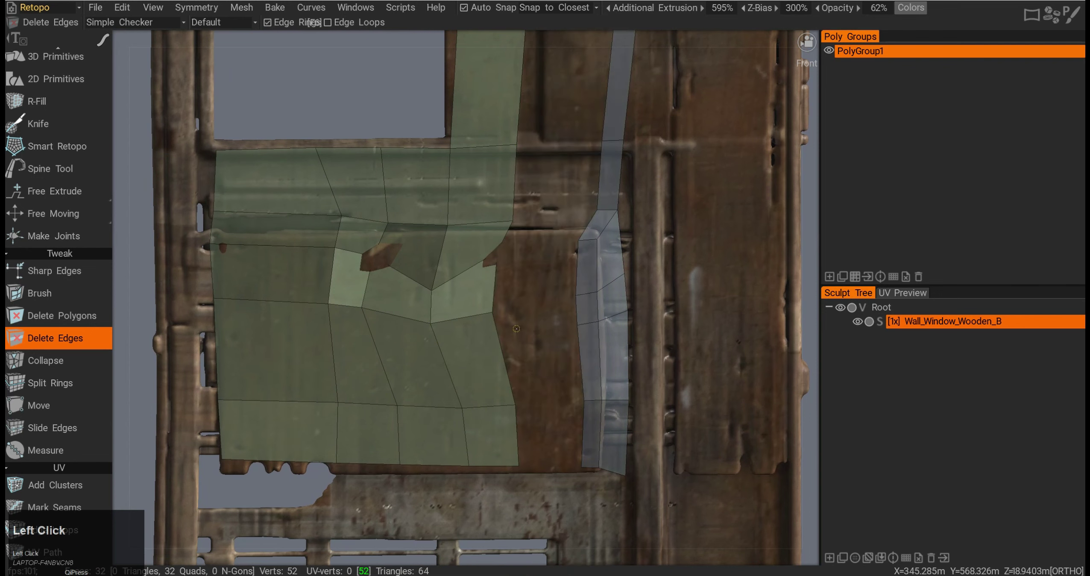
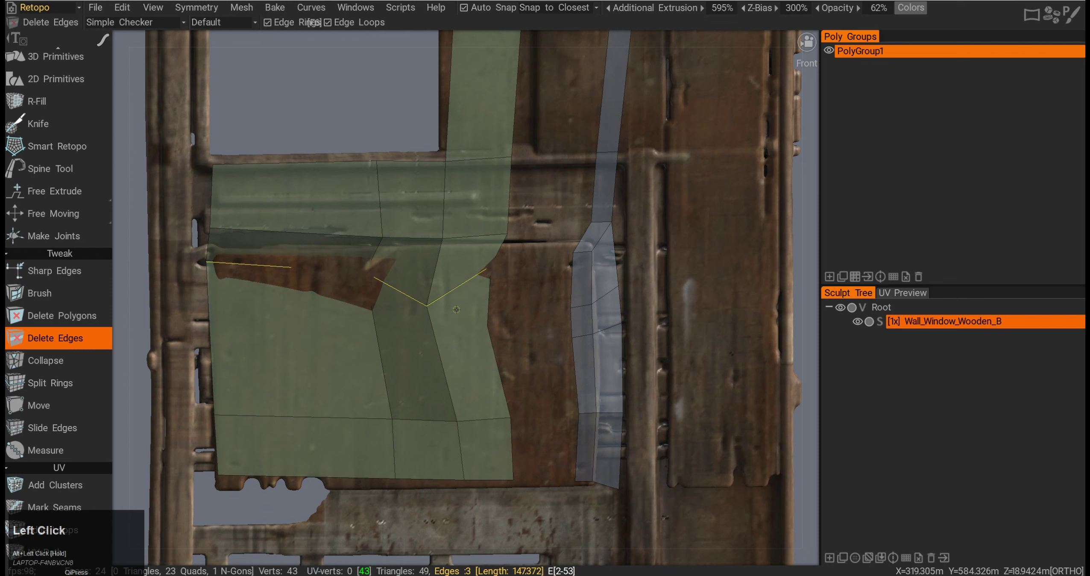
key("ctrl+z")
key("alt+F12")
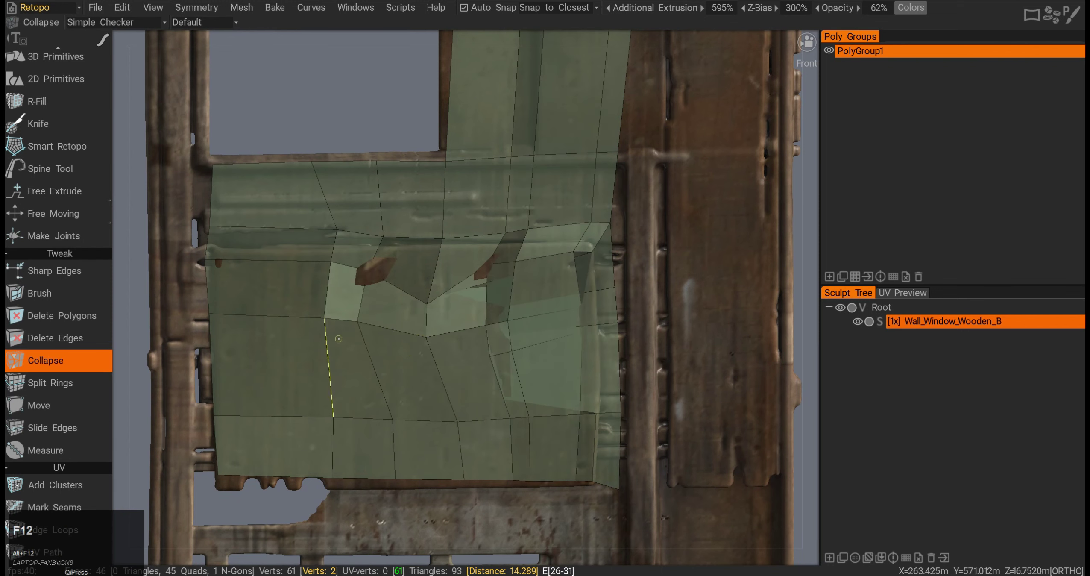
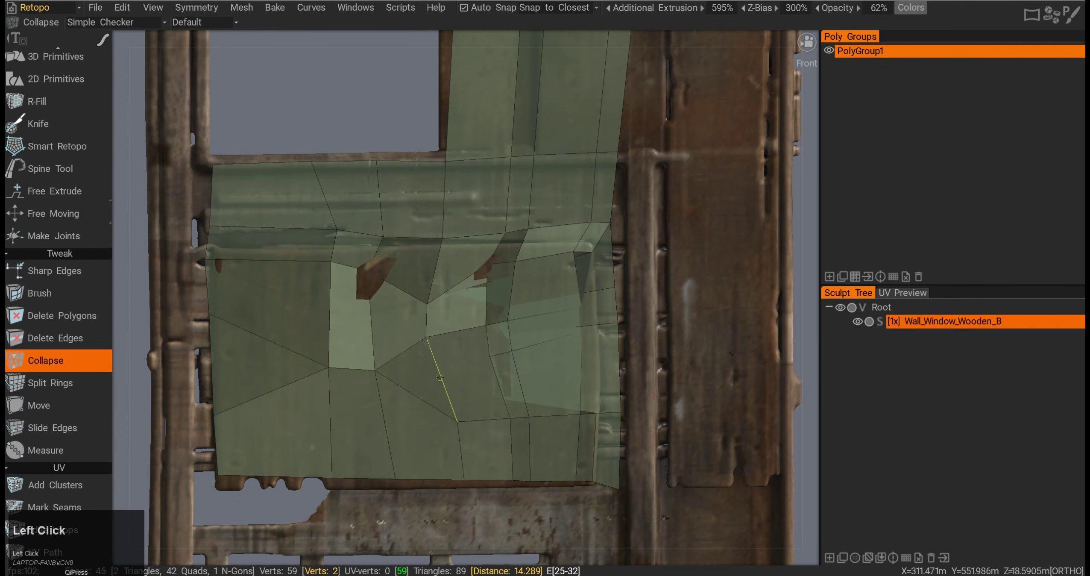
key("ctrl+z")
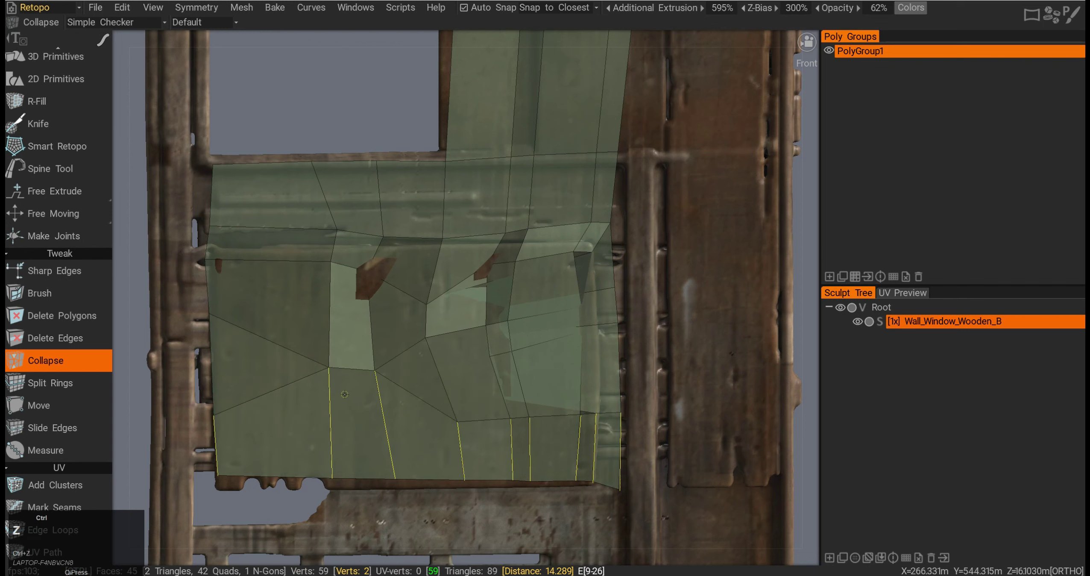
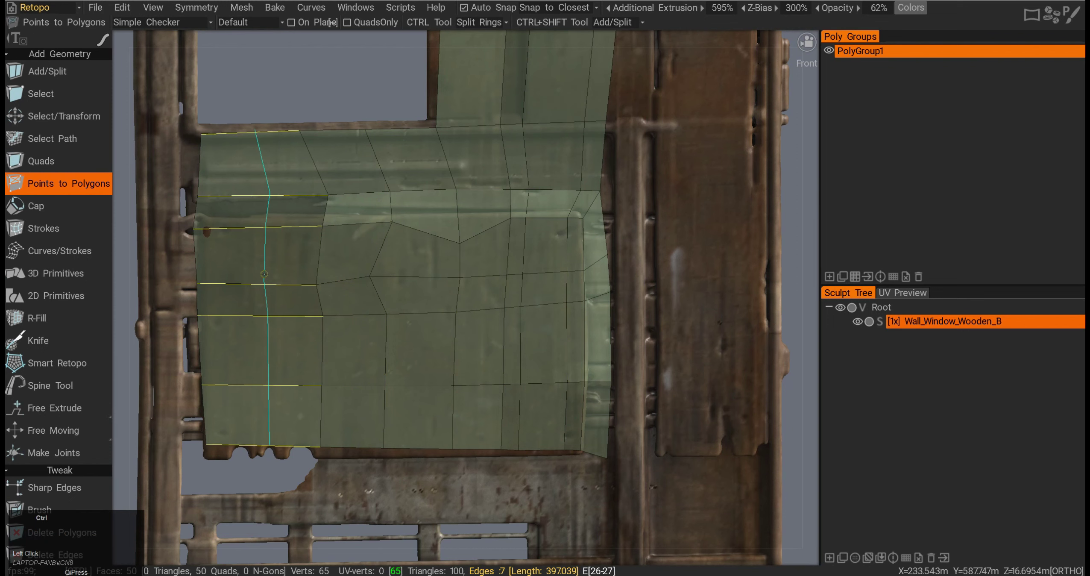
Scroll the tool list and select Split Rings for the clean quad grid
scroll("down", 3)
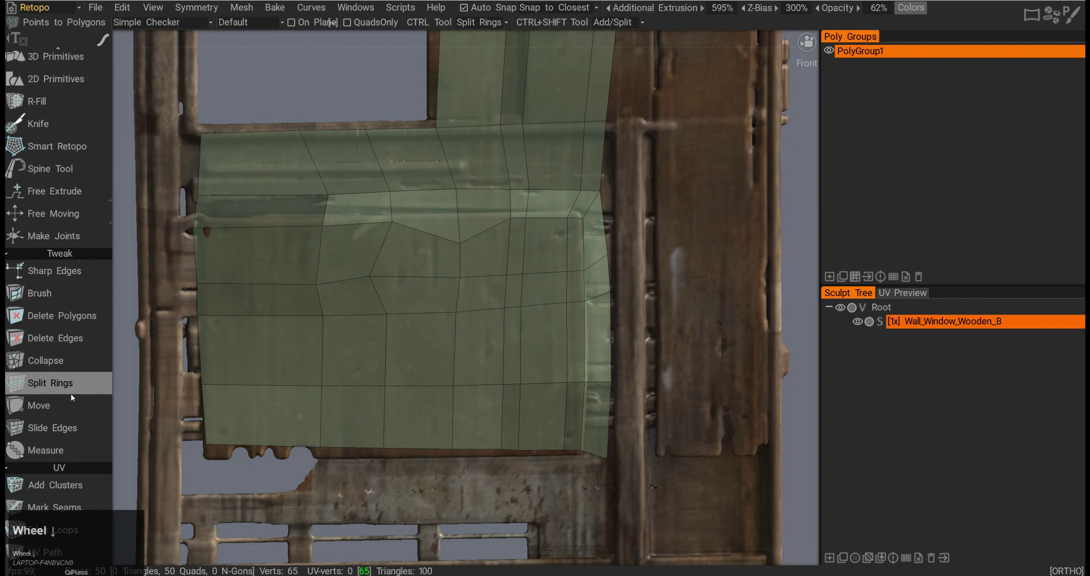
left_click(70, 391)
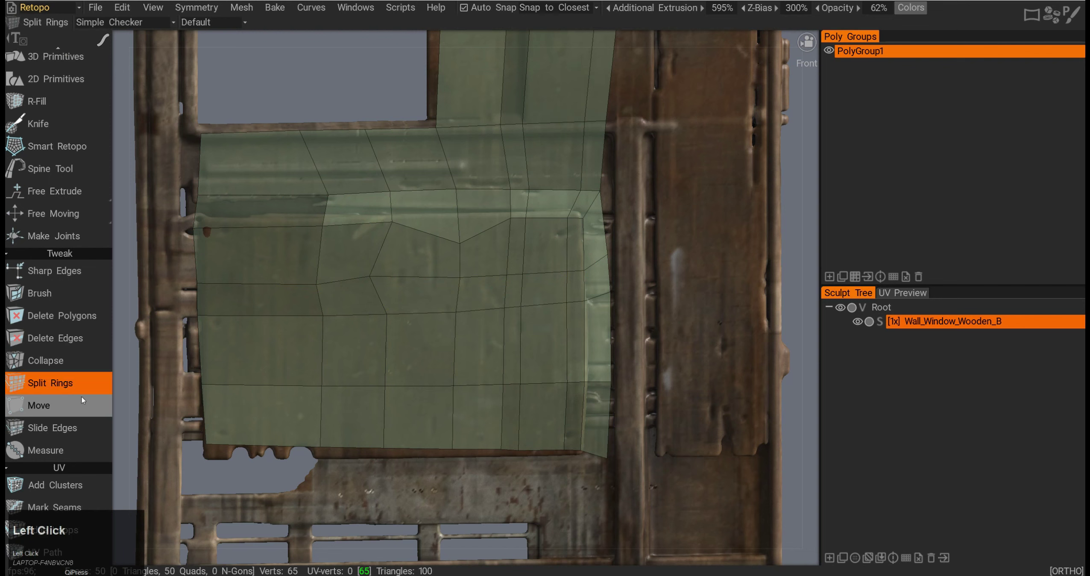